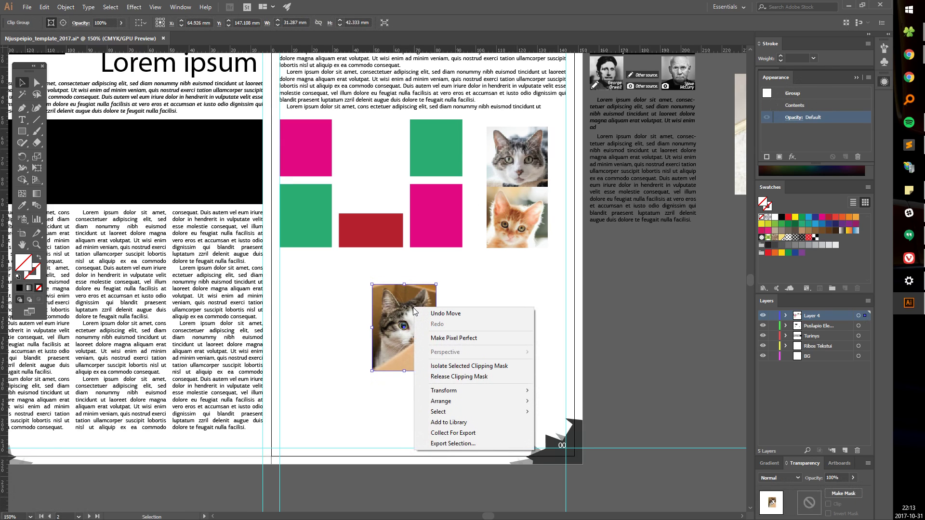
# Step: Release the clipping mask on the cat-in-a-box photo and select the leftover mask rectangle
pyautogui.click(475, 380)
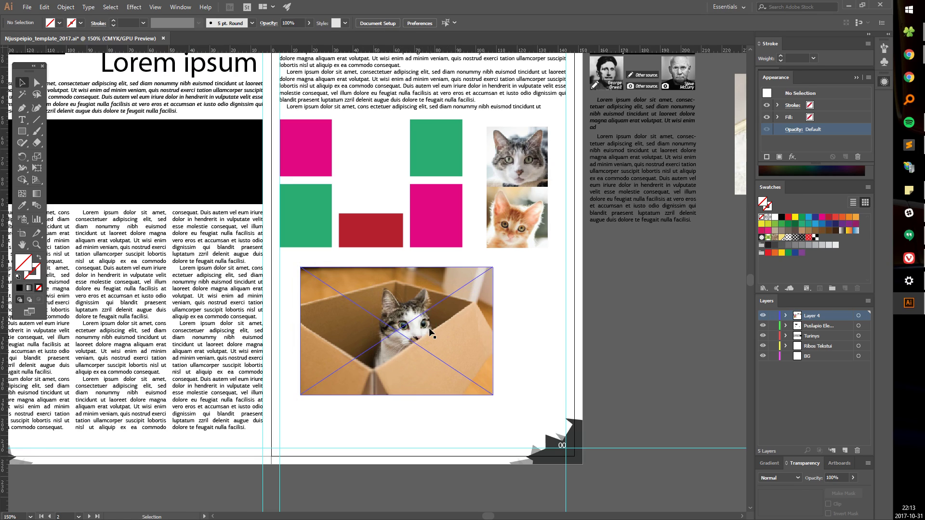
pyautogui.click(442, 332)
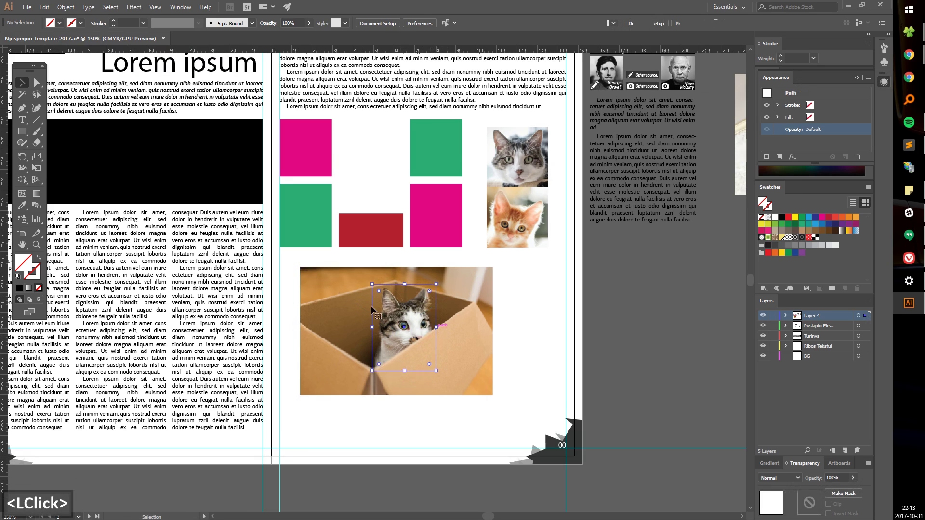
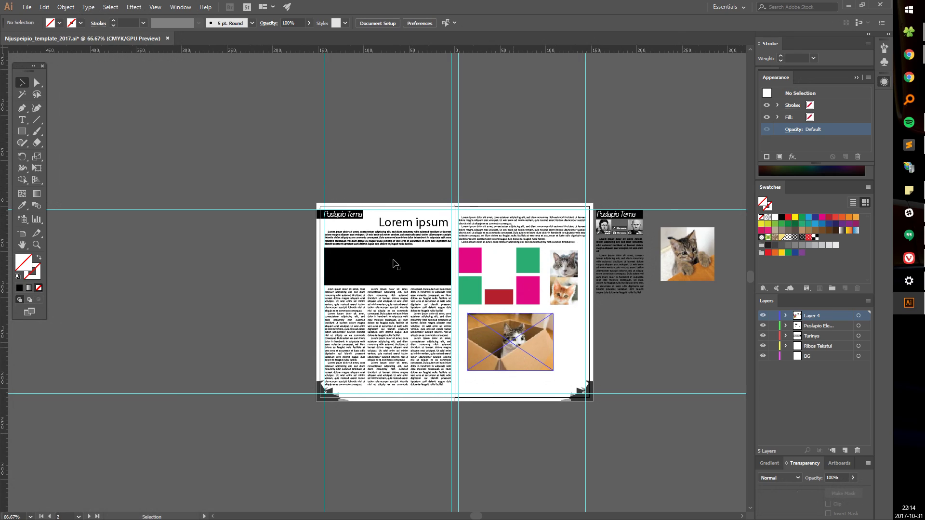
# Step: Remove the black placeholder block beneath the left page's Lorem ipsum headline
pyautogui.click(395, 263)
pyautogui.press('ctrl+x')
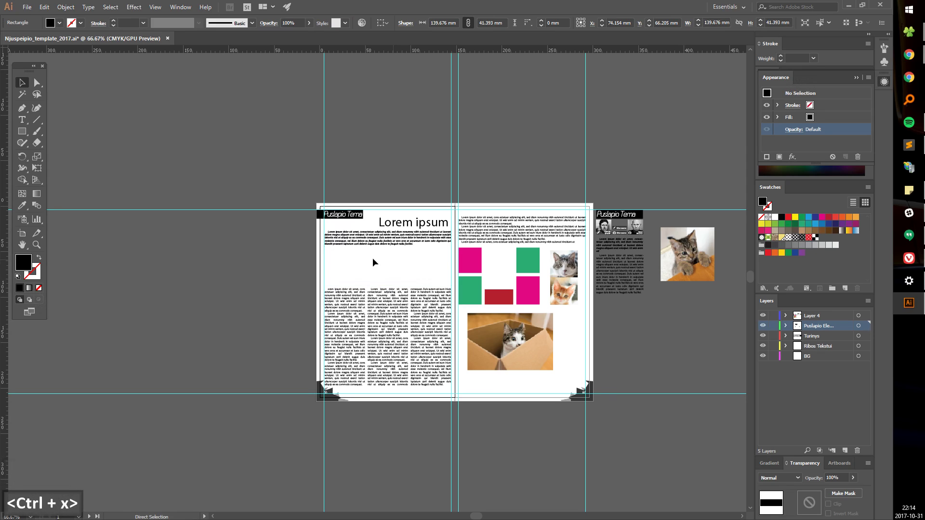
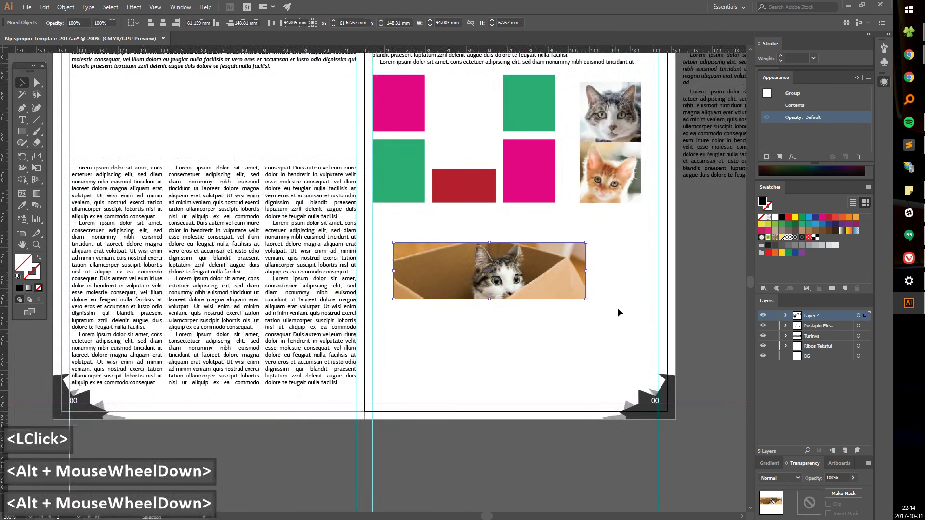
# Step: Move the wide cat-in-a-box strip under the left page headline, spanning the column width
pyautogui.press('space')
pyautogui.click(610, 319)
pyautogui.click(451, 224)
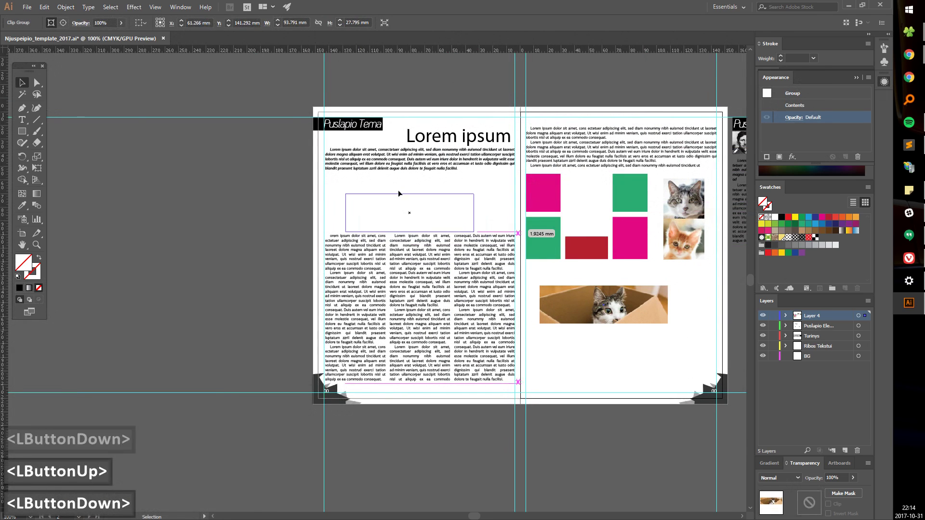
pyautogui.doubleClick(415, 196)
pyautogui.click(517, 242)
pyautogui.press('space')
pyautogui.click(544, 297)
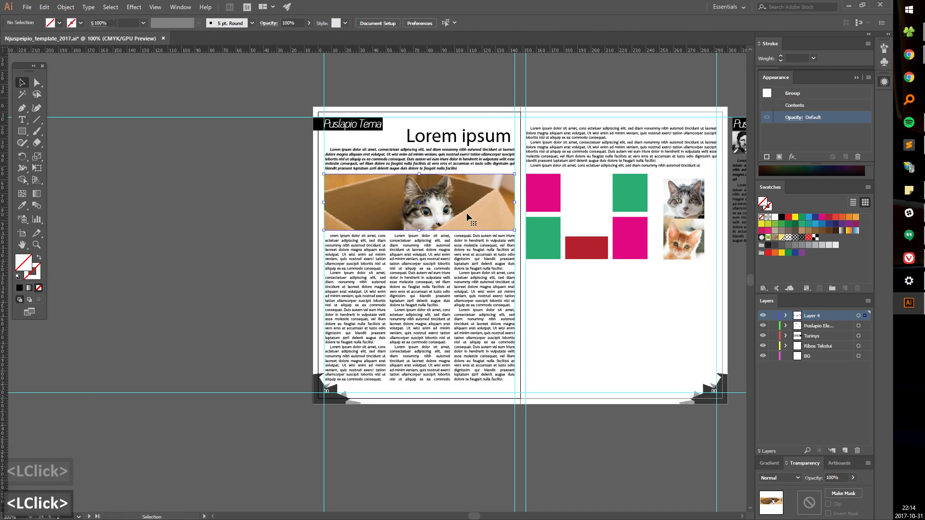
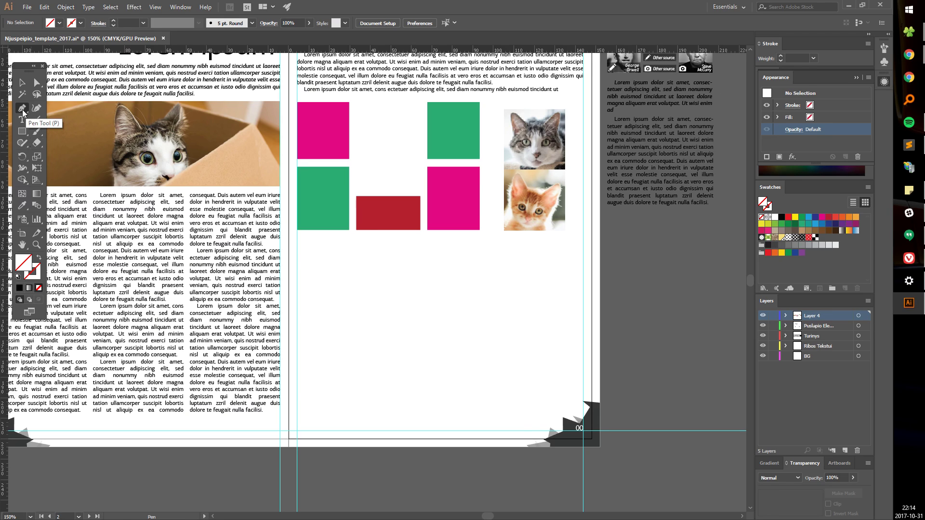
# Step: Draw two closed red angular shapes with the Pen tool below the coloured squares
pyautogui.click(398, 284)
pyautogui.doubleClick(395, 348)
pyautogui.click(374, 334)
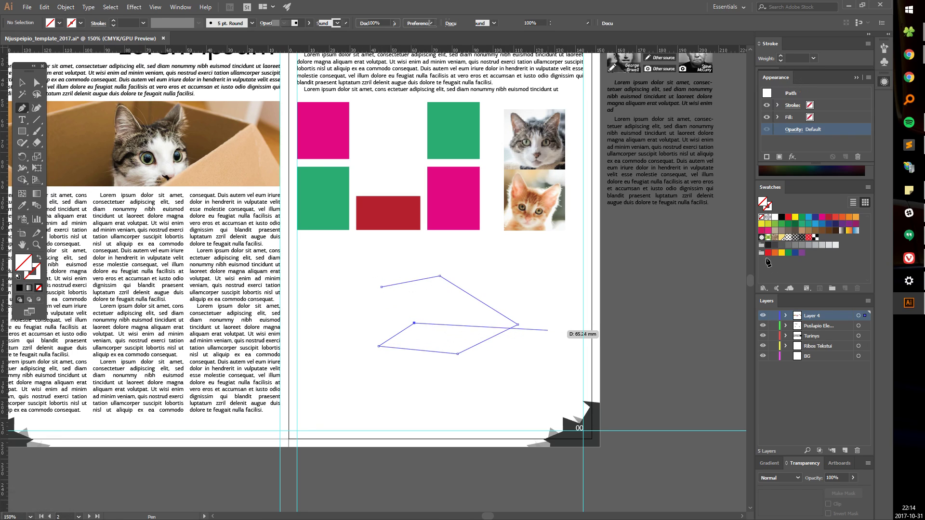
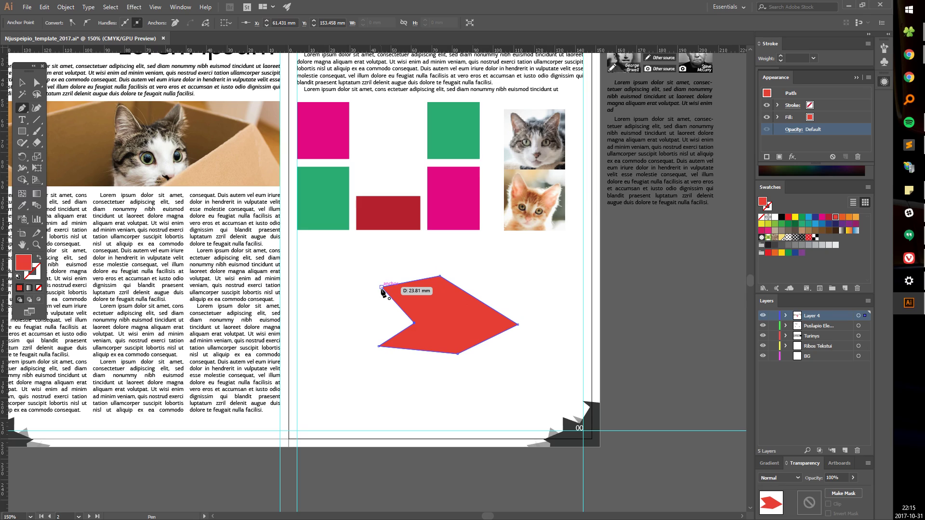
pyautogui.click(383, 291)
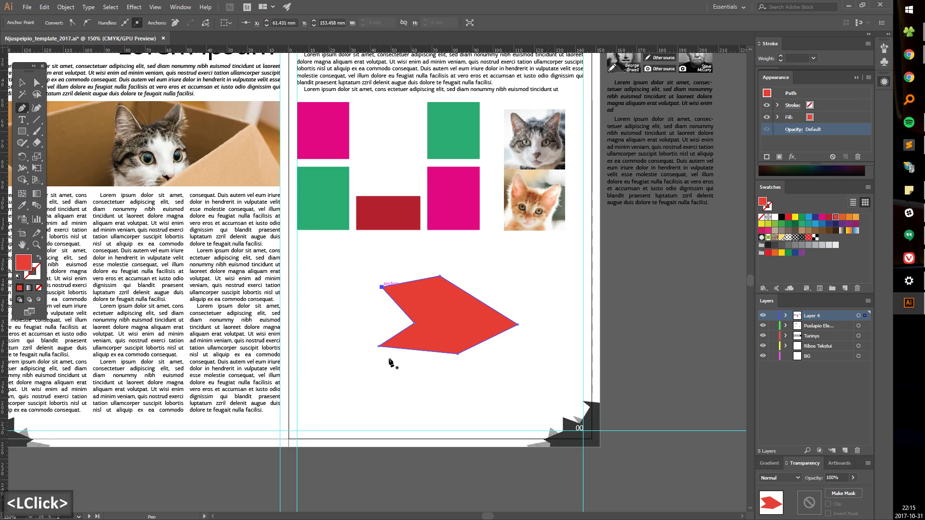
pyautogui.click(382, 352)
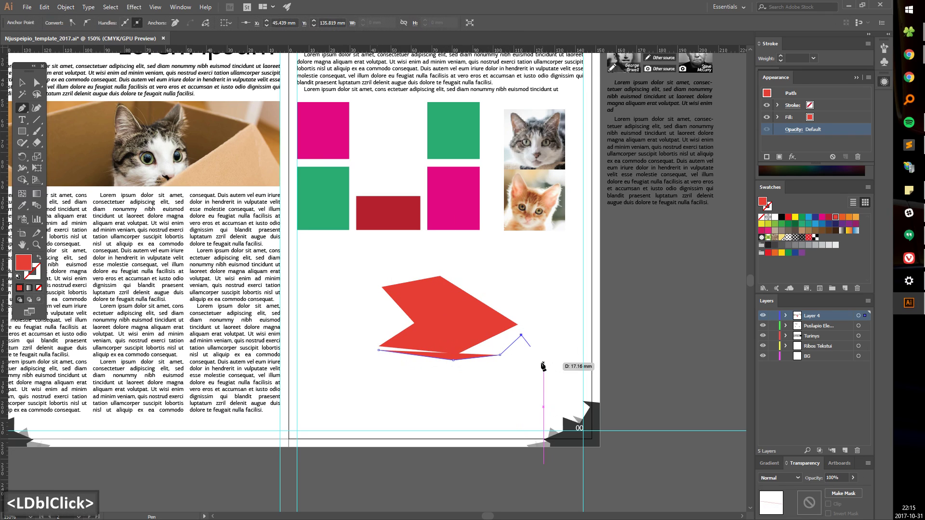
pyautogui.doubleClick(484, 388)
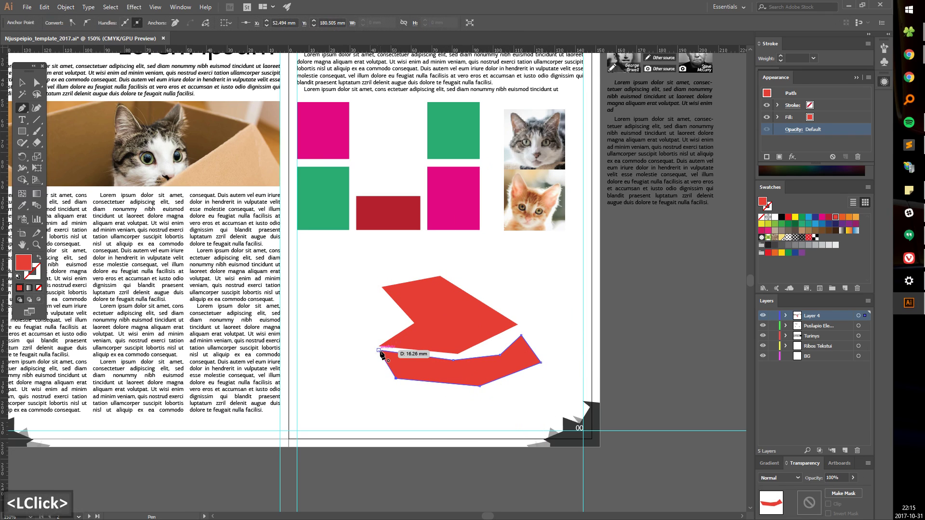
# Step: Select both red shapes together with the Selection tool
pyautogui.press('v')
pyautogui.click(470, 354)
pyautogui.click(466, 362)
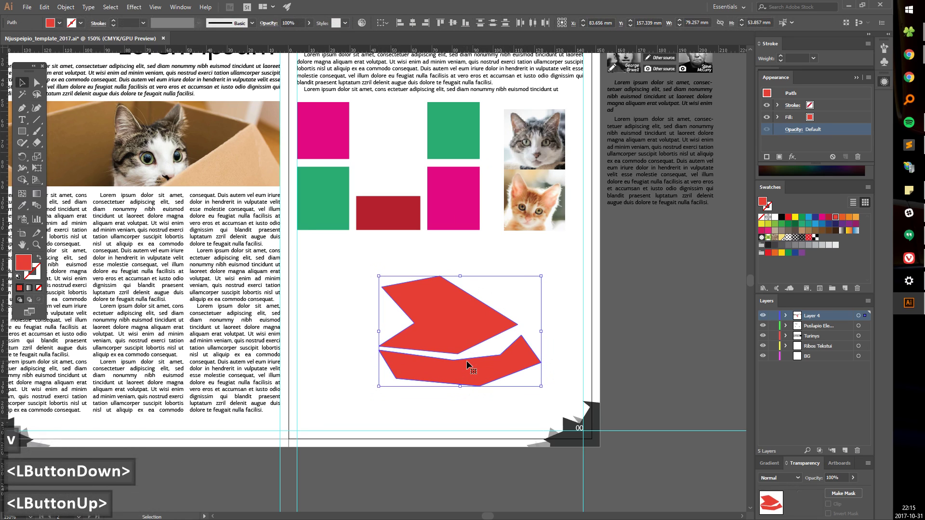
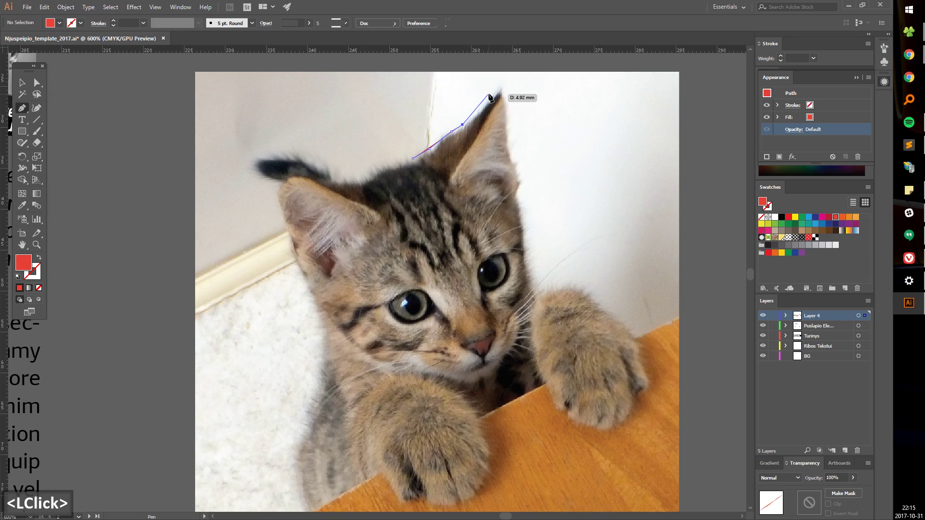
# Step: Trace an unfilled Pen path around the kitten's head from ear to ear and close it
pyautogui.click(516, 127)
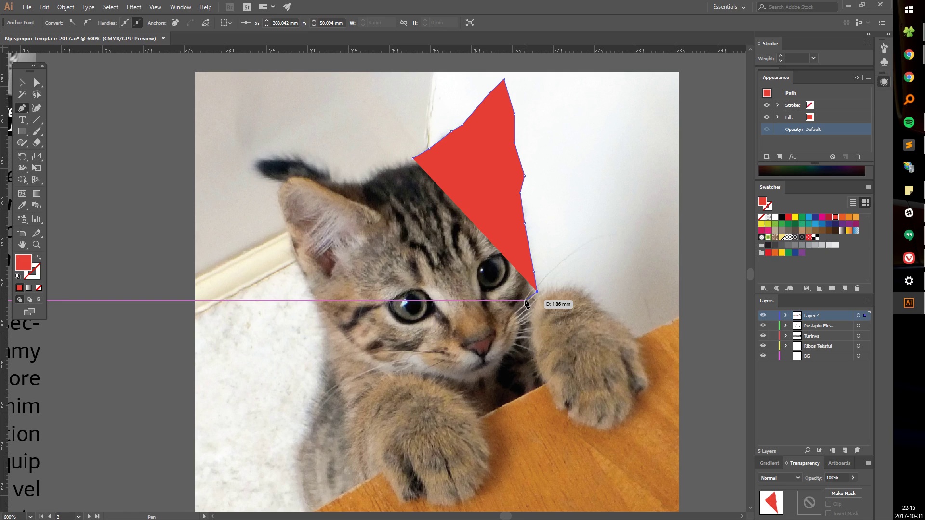
pyautogui.press('ctrl+z')
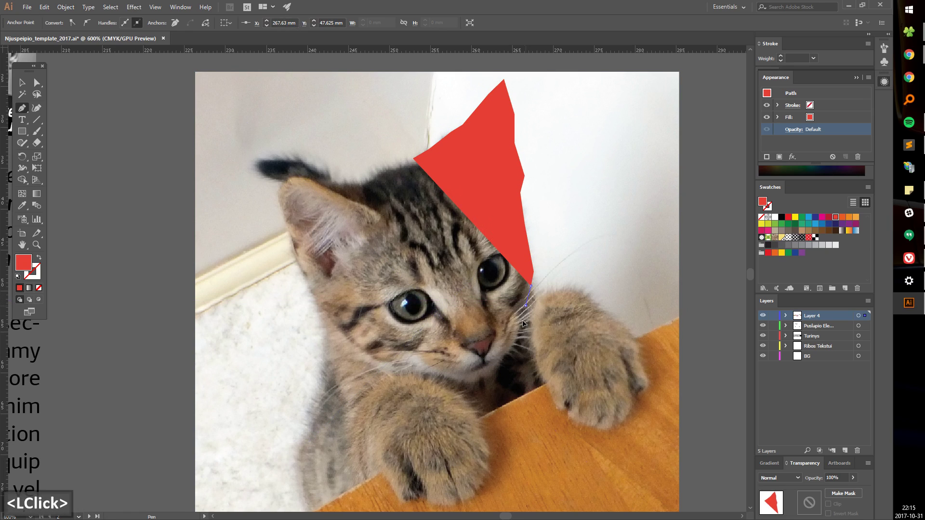
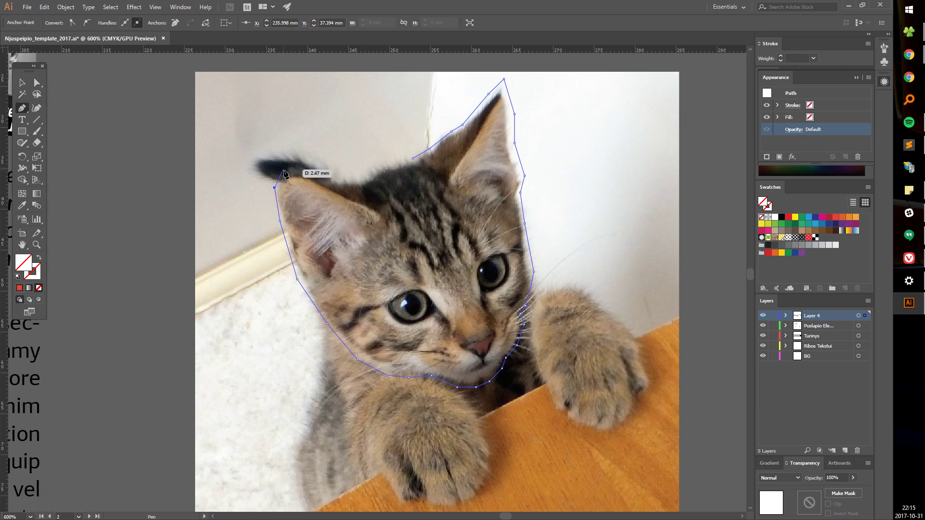
pyautogui.click(286, 173)
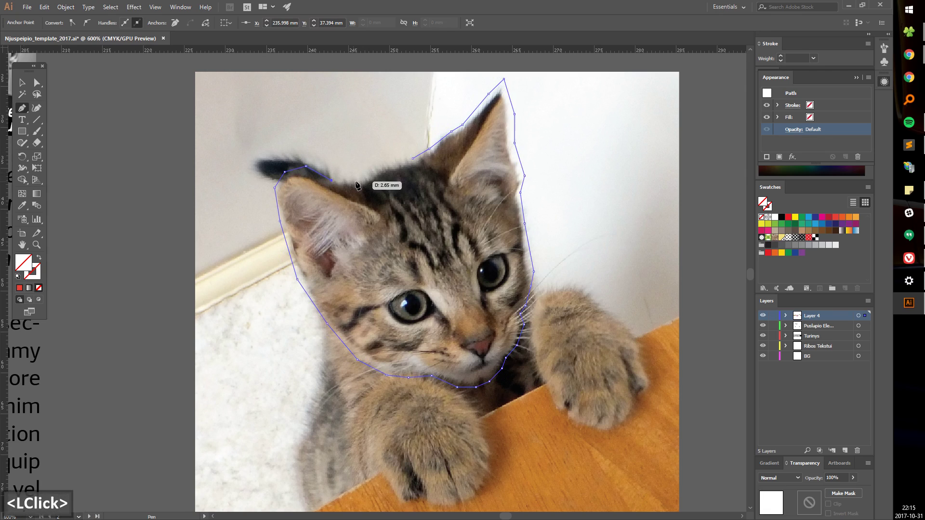
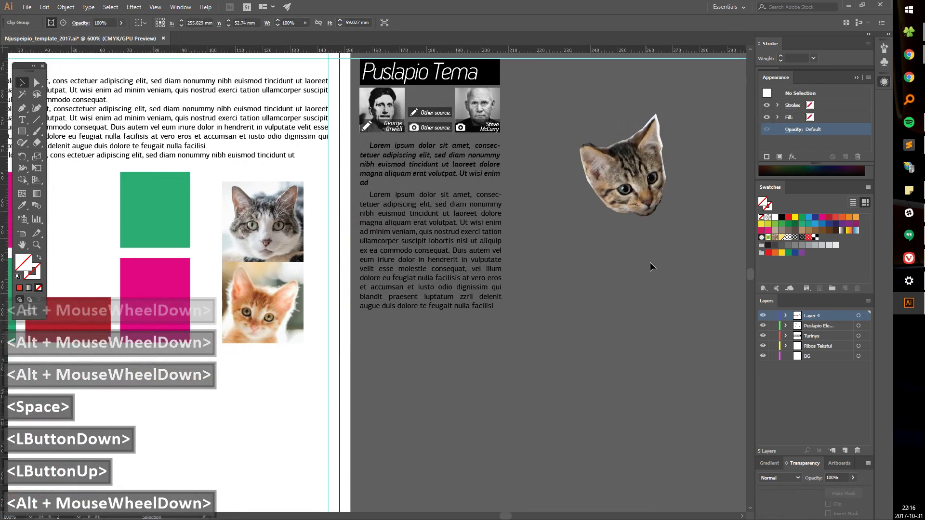
# Step: Move the kitten head cutout onto the right page
pyautogui.press('space')
pyautogui.click(596, 347)
pyautogui.click(696, 160)
pyautogui.click(455, 276)
pyautogui.click(492, 308)
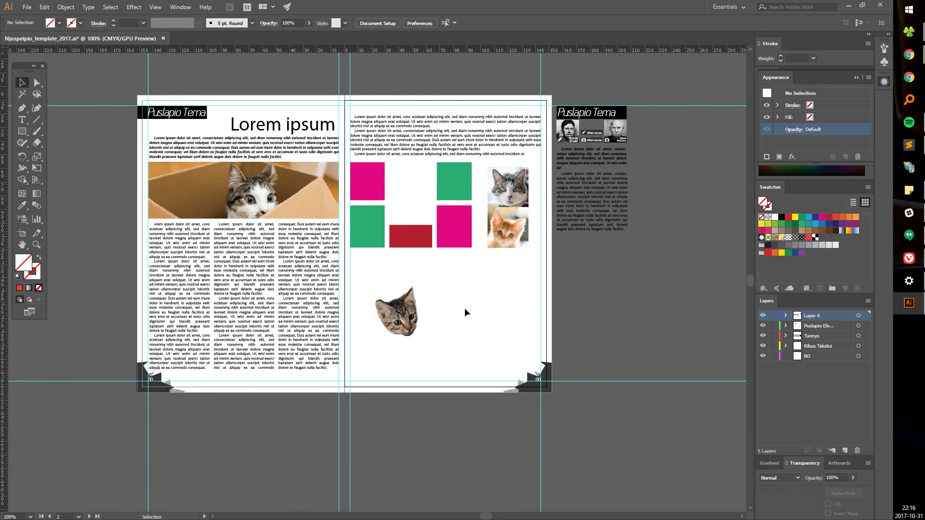
# Step: Move the small square cat photo into the left page's text columns
pyautogui.click(507, 181)
pyautogui.click(219, 308)
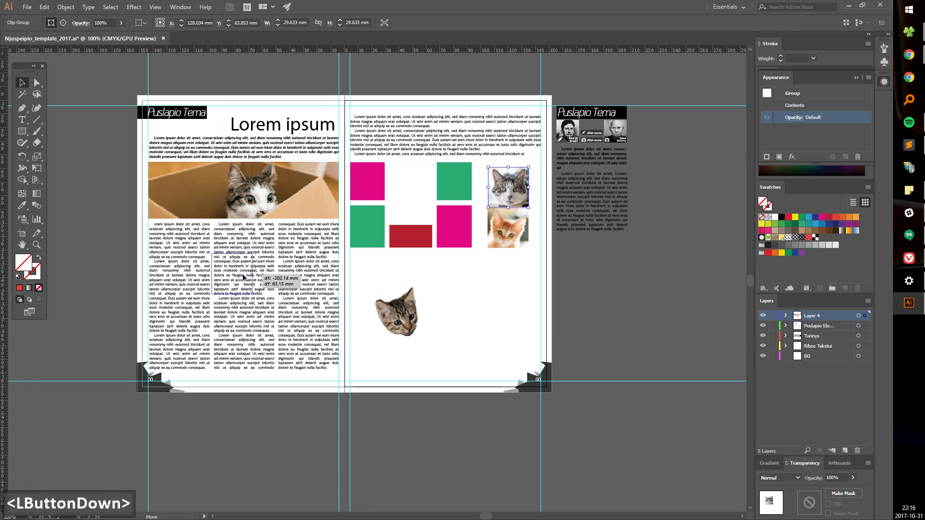
pyautogui.click(251, 280)
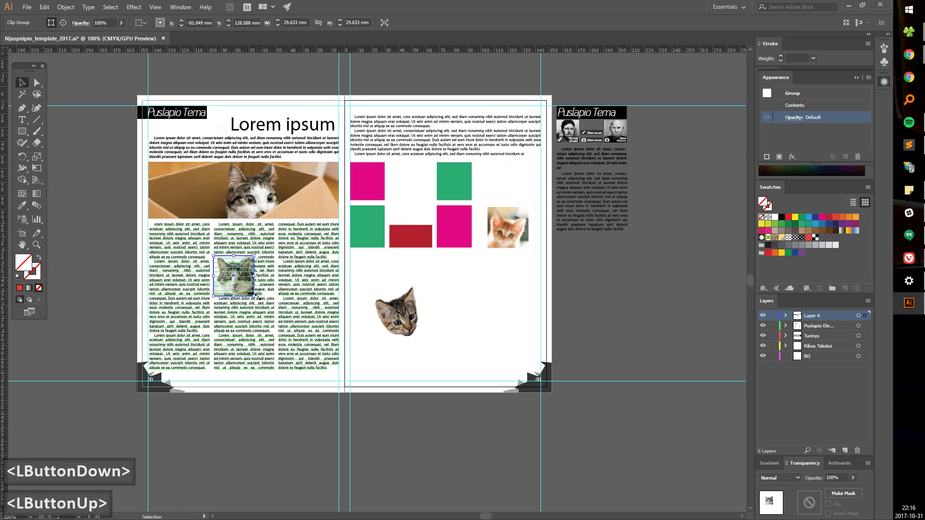
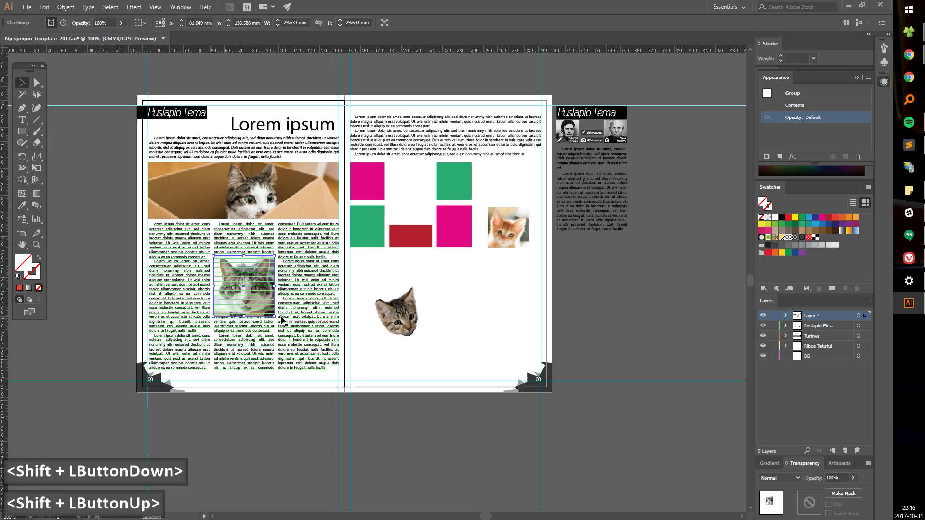
pyautogui.scroll(3)
# Step: Snap the cat photo to the column guide and resize it to the middle column's width
pyautogui.press('space')
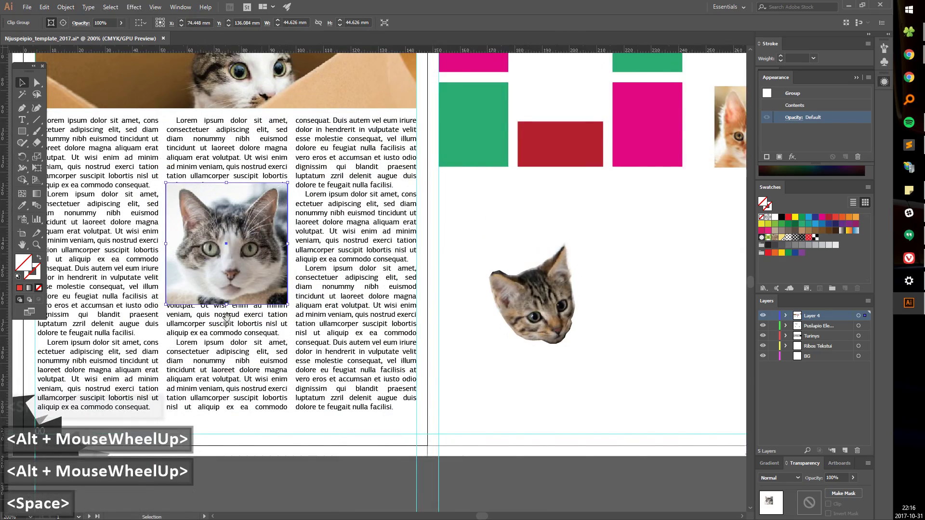
pyautogui.click(271, 327)
pyautogui.scroll(3)
pyautogui.scroll(3)
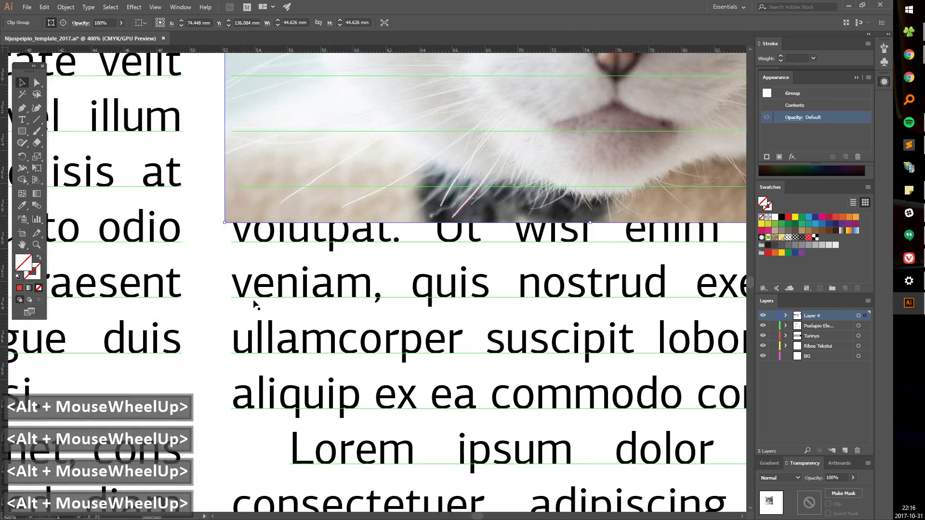
pyautogui.click(226, 149)
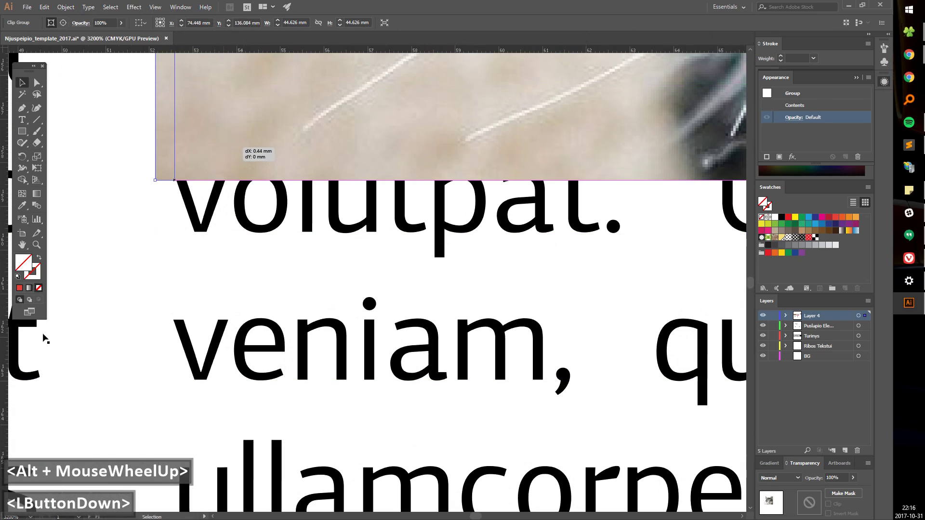
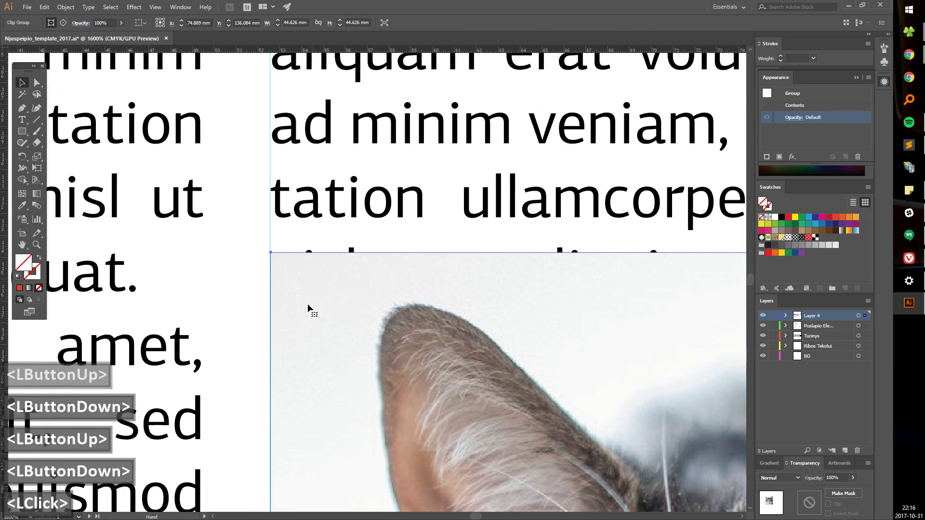
pyautogui.doubleClick(320, 282)
pyautogui.scroll(3)
pyautogui.click(352, 293)
pyautogui.click(321, 284)
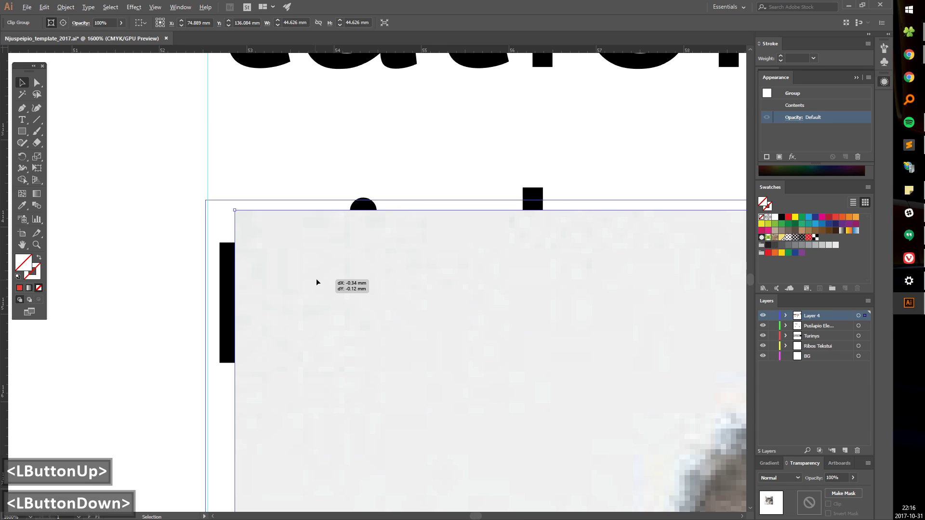
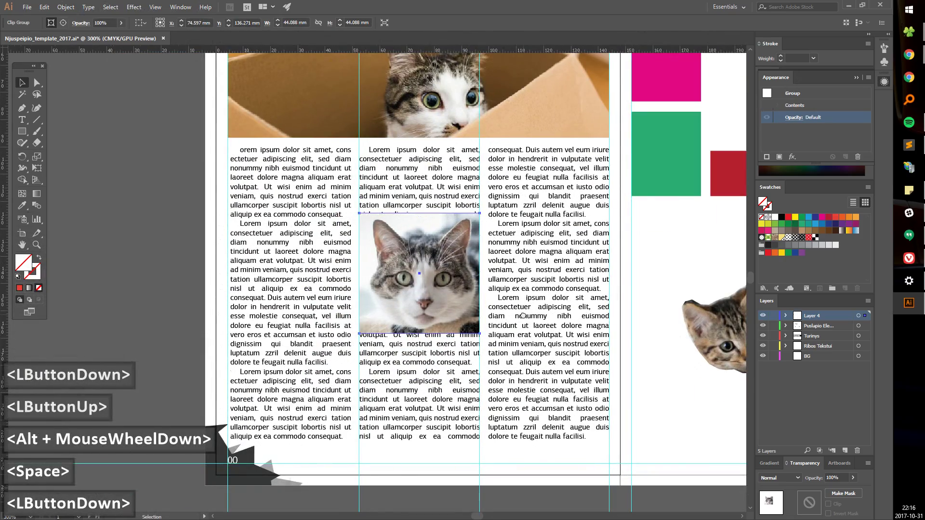
# Step: Move the resized photo onto the article text layer and back into the middle column
pyautogui.click(459, 274)
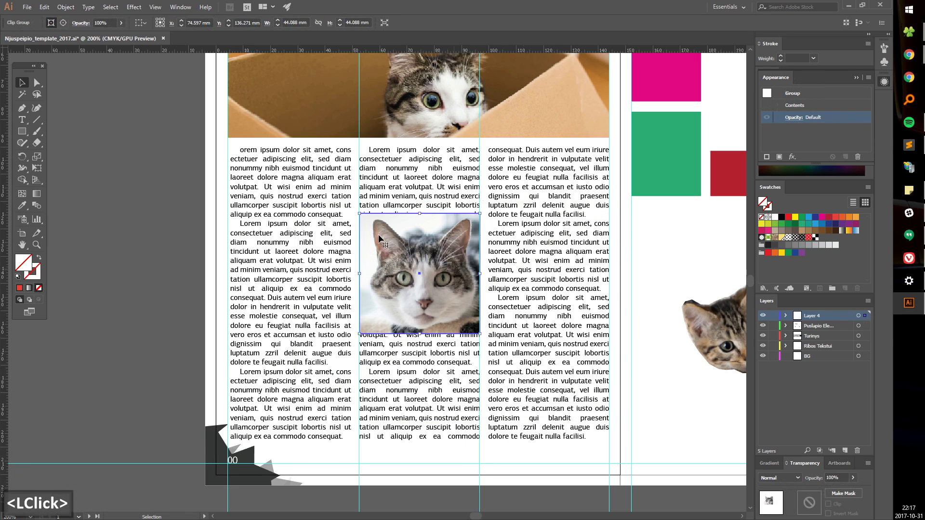
pyautogui.click(67, 13)
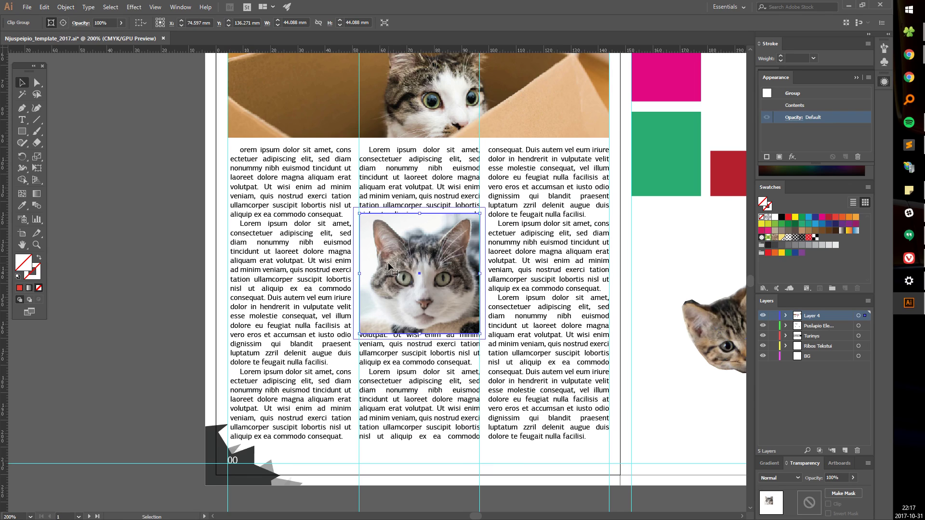
pyautogui.click(408, 252)
pyautogui.press('ctrl+x')
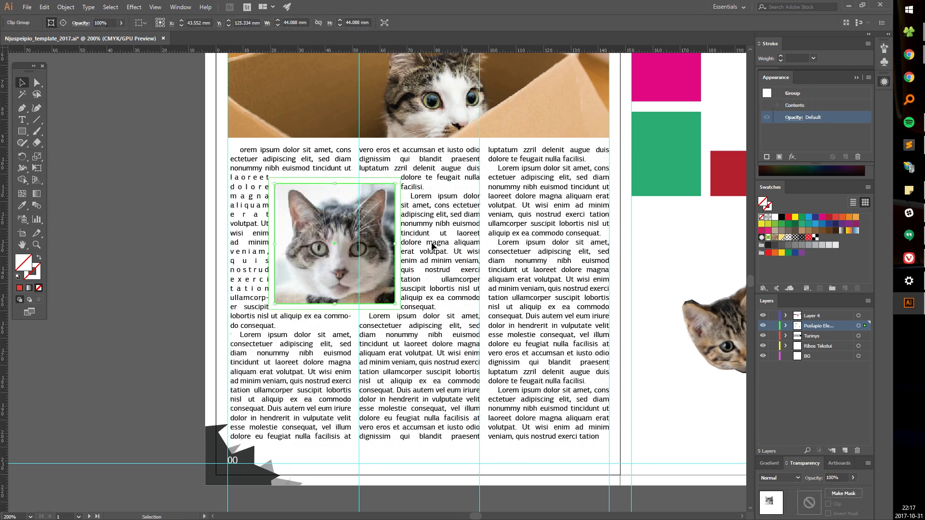
pyautogui.click(399, 211)
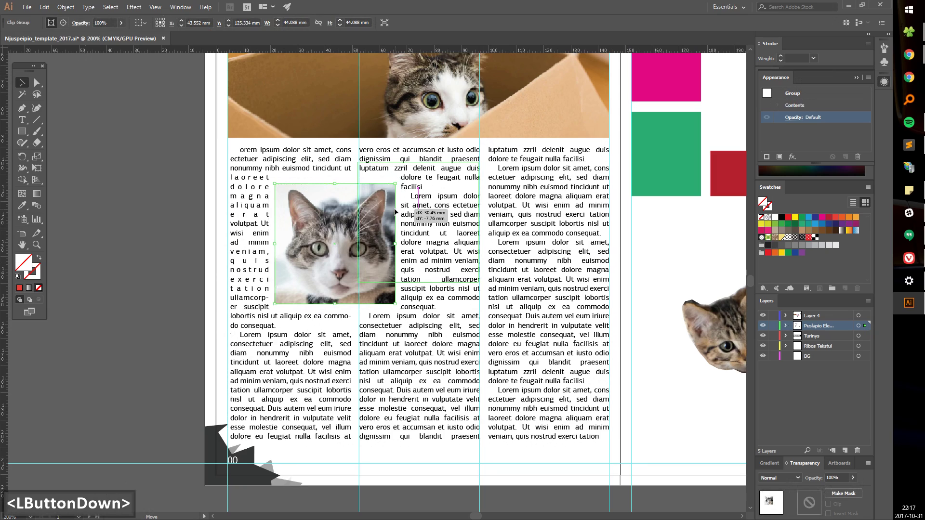
pyautogui.click(398, 210)
# Step: Push the photo up to sit just beneath the header photo
pyautogui.scroll(3)
pyautogui.scroll(3)
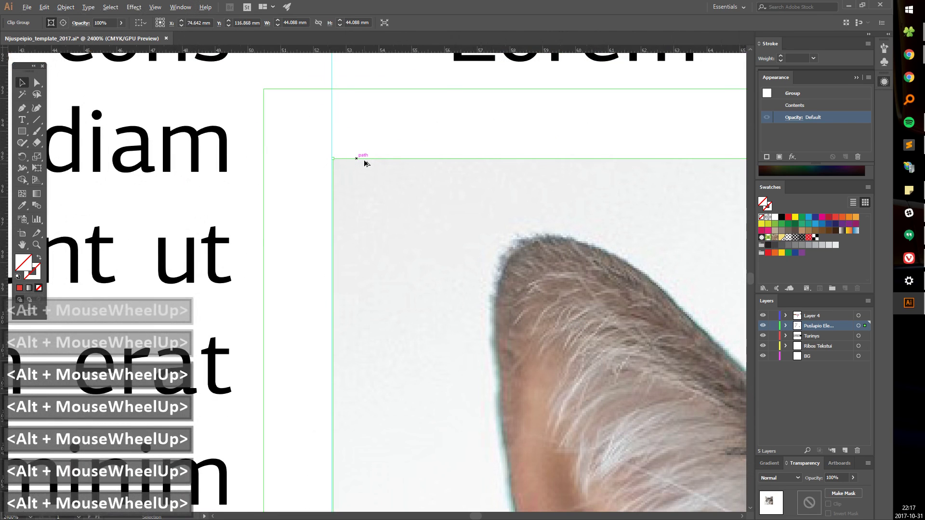
pyautogui.scroll(-3)
pyautogui.scroll(-3)
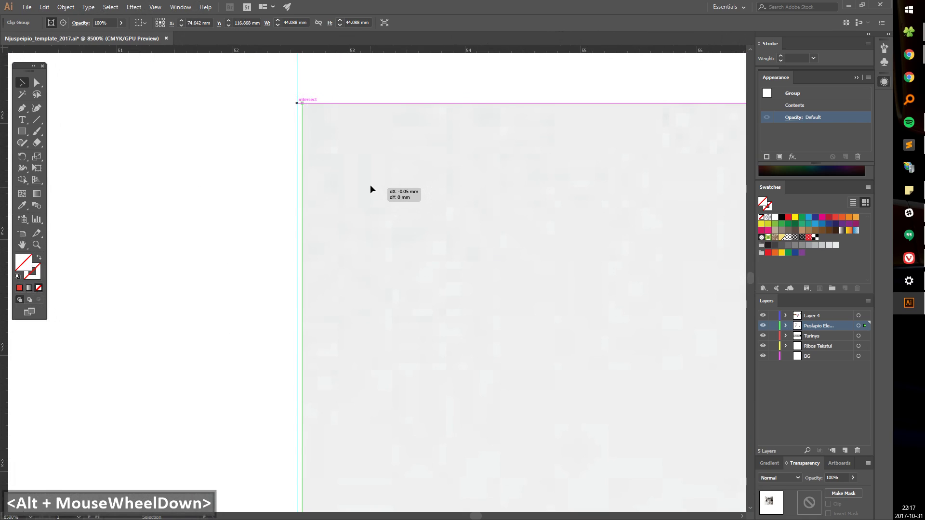
pyautogui.scroll(-3)
pyautogui.scroll(-3)
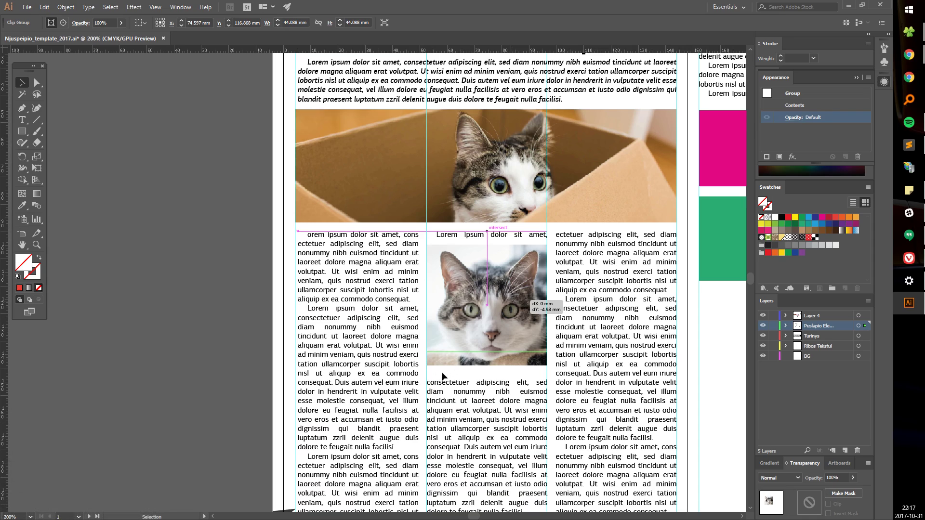
pyautogui.click(506, 366)
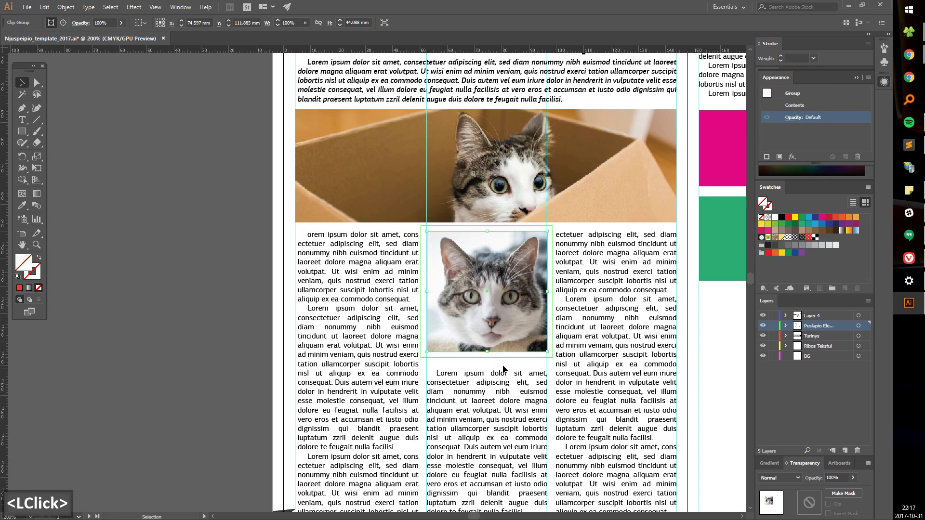
pyautogui.click(65, 14)
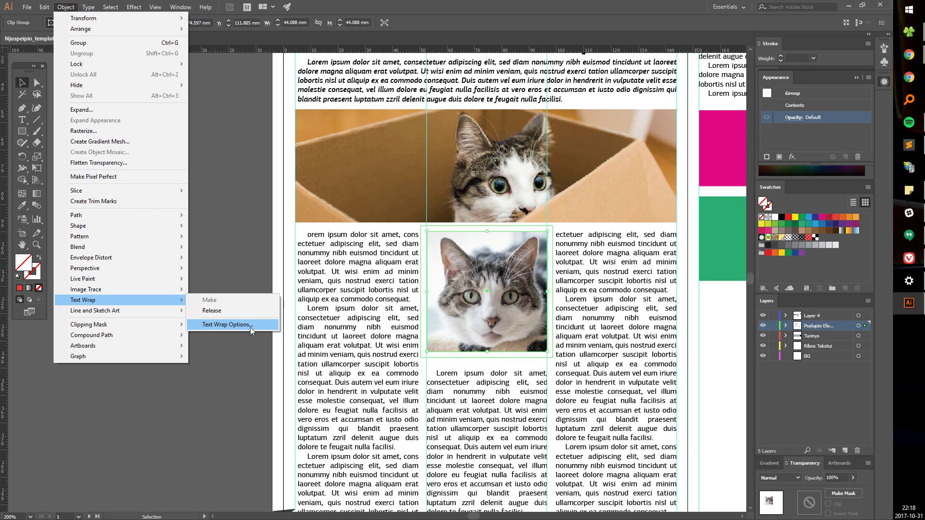
# Step: Set the cat photo's text wrap offset to 3 pt so the column text sits closer beneath it
pyautogui.click(637, 311)
pyautogui.click(599, 334)
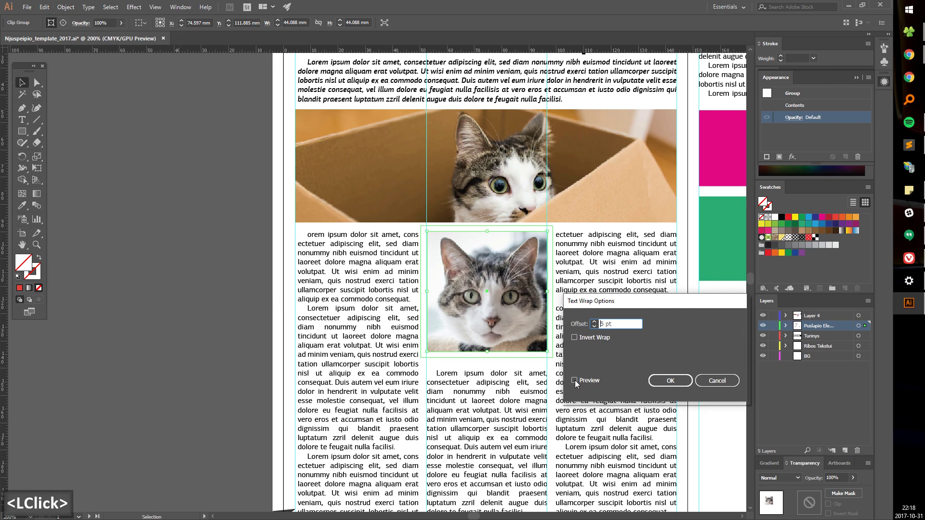
pyautogui.click(595, 333)
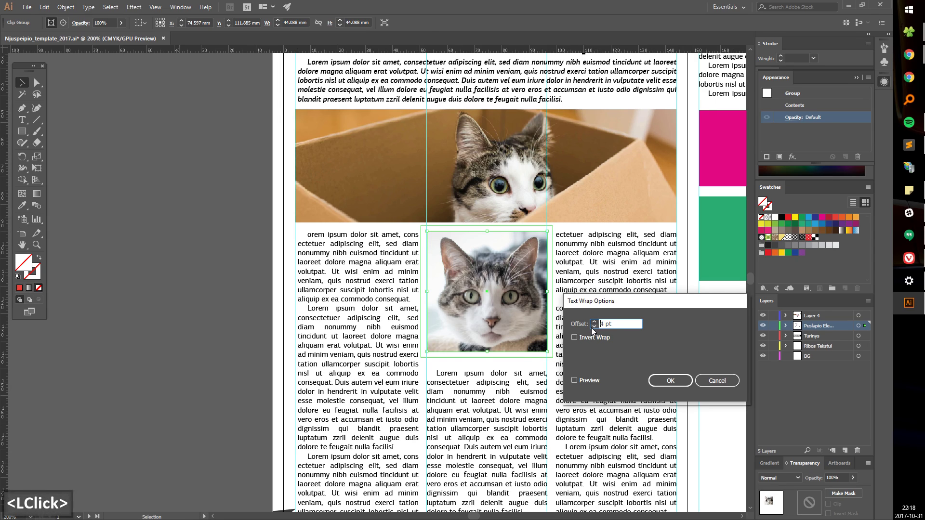
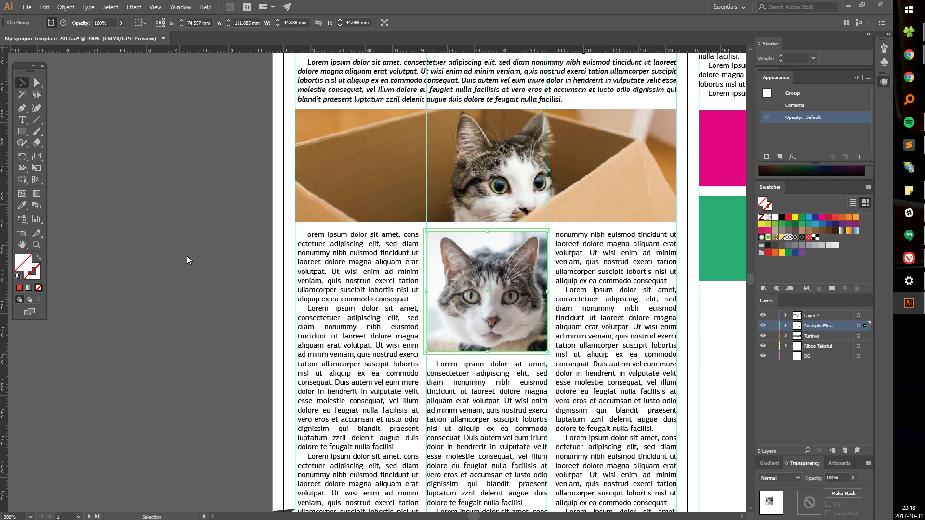
pyautogui.click(191, 261)
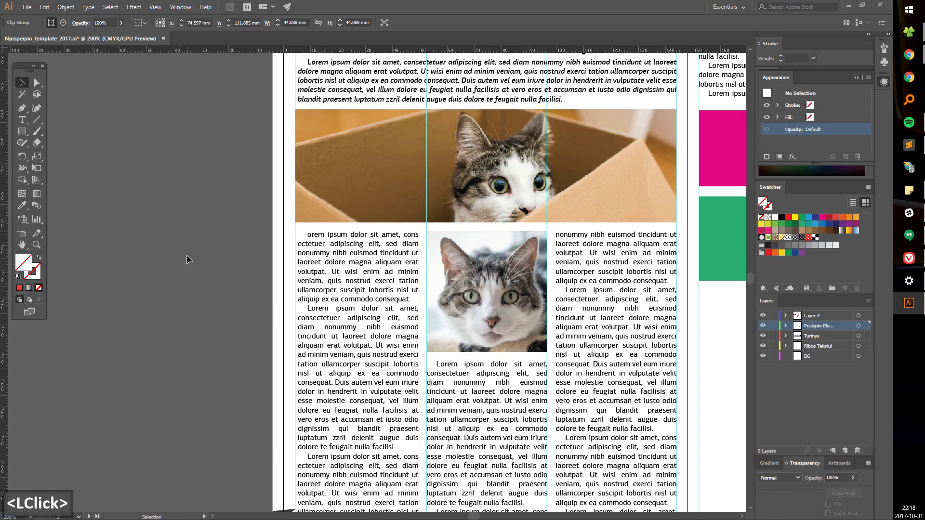
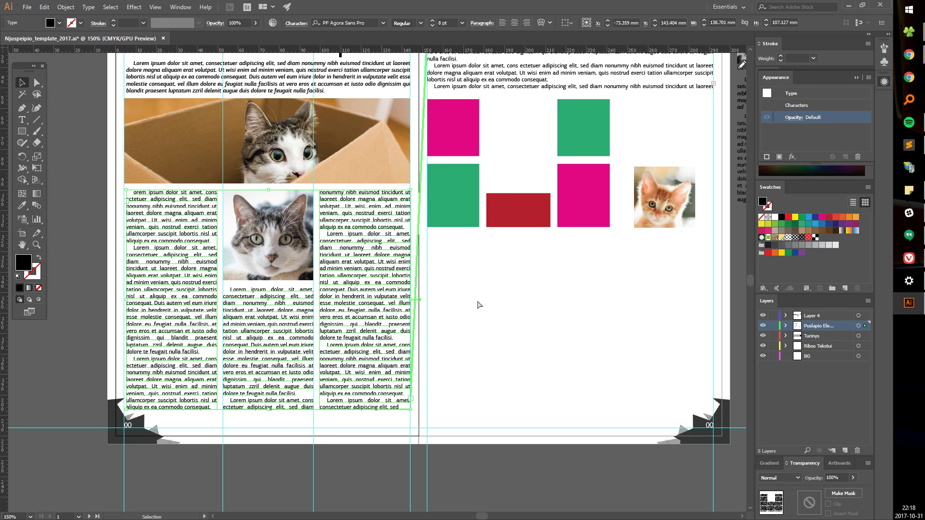
# Step: Place the kitten head cutout in the left page's right text column with text wrapping around it
pyautogui.click(286, 366)
pyautogui.click(261, 379)
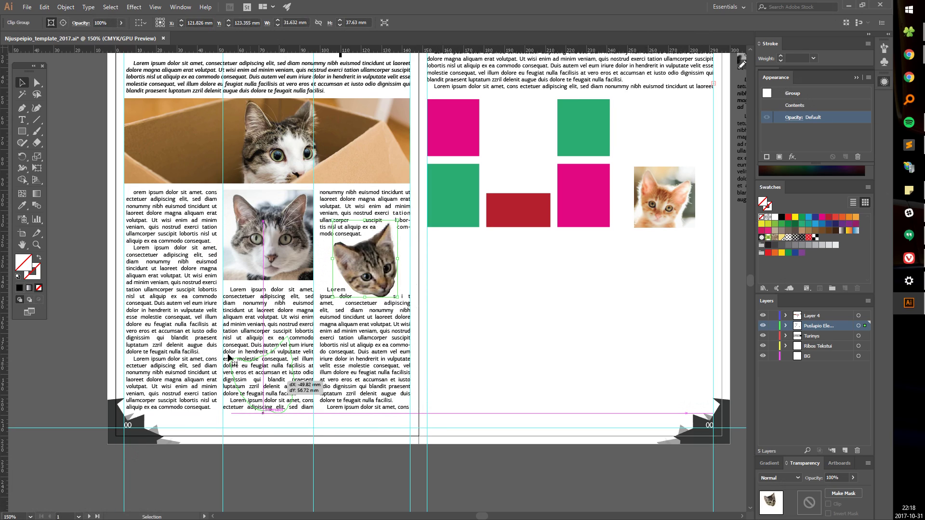
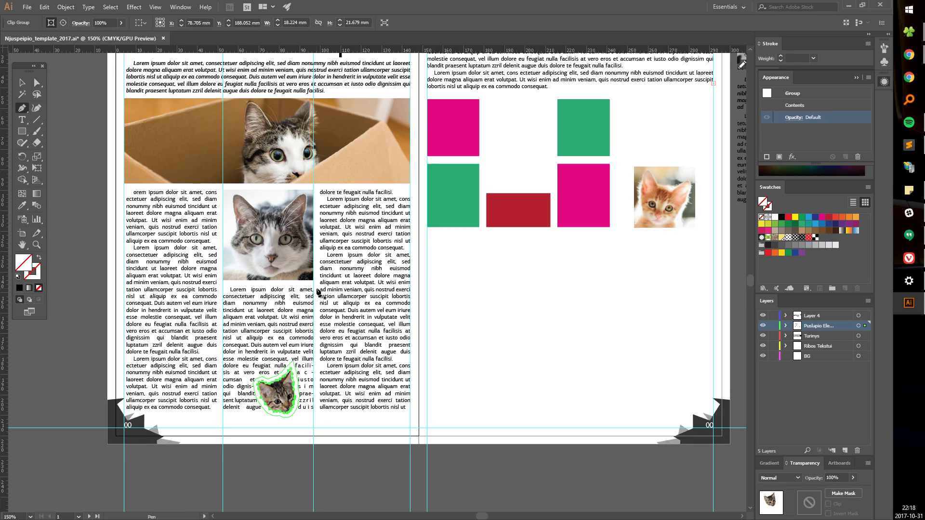
# Step: Draw an unfilled Pen shape in the column and make the body text wrap around it
pyautogui.click(320, 290)
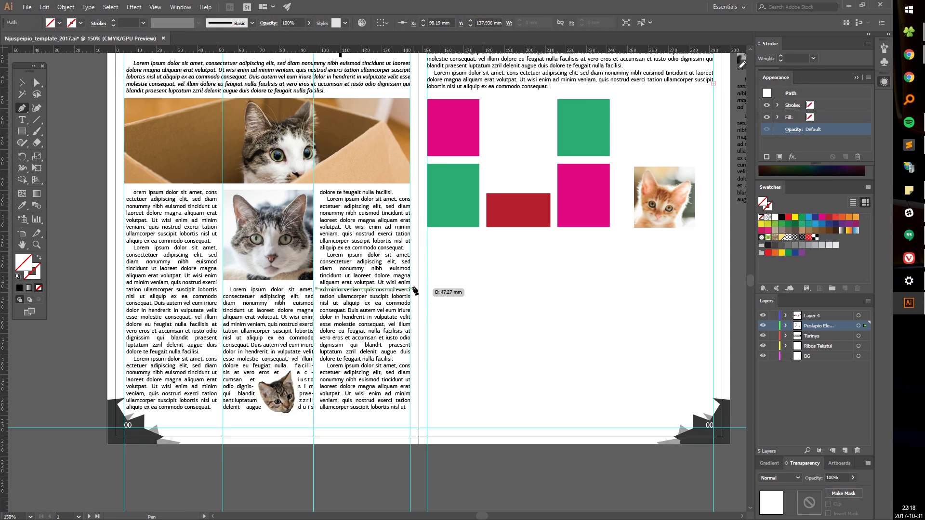
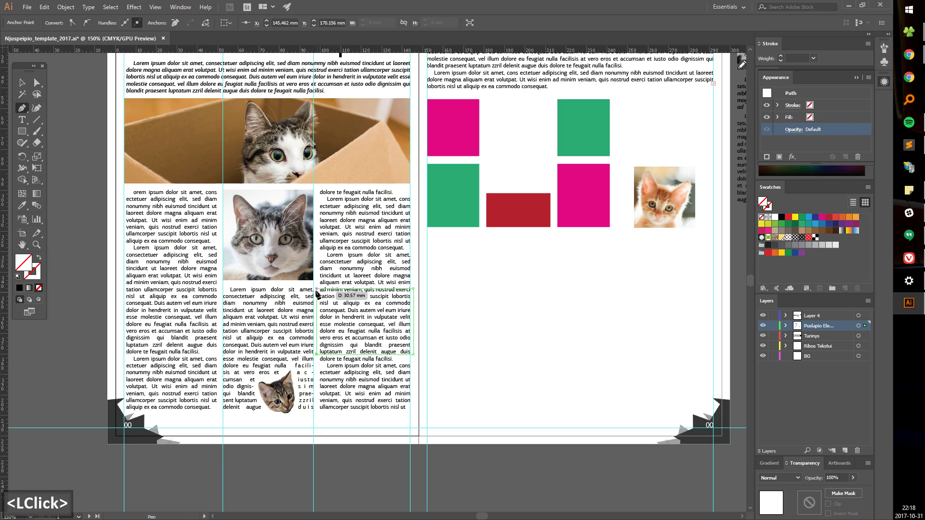
pyautogui.press('v')
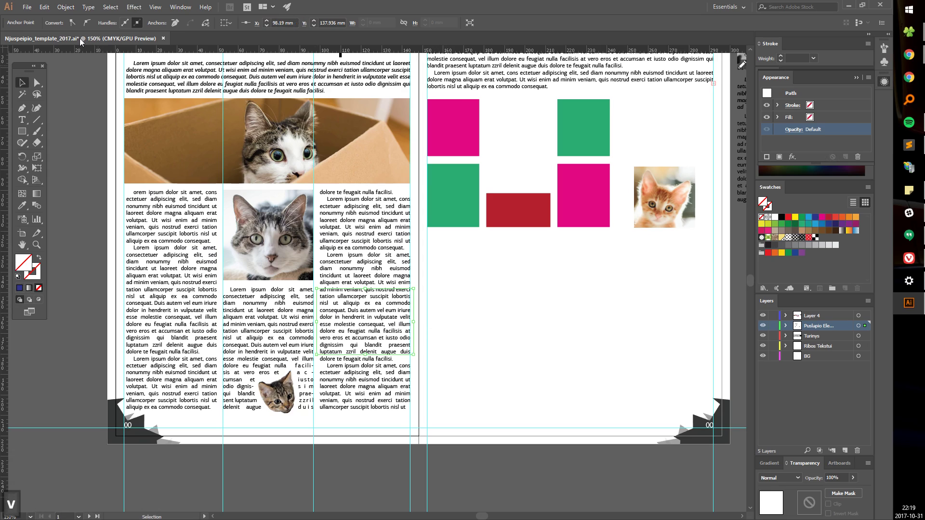
pyautogui.click(70, 15)
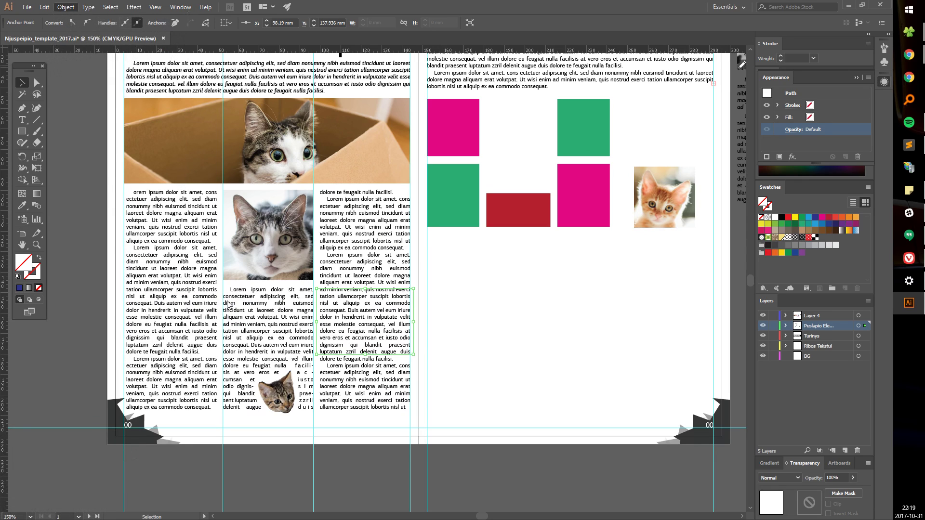
pyautogui.click(494, 321)
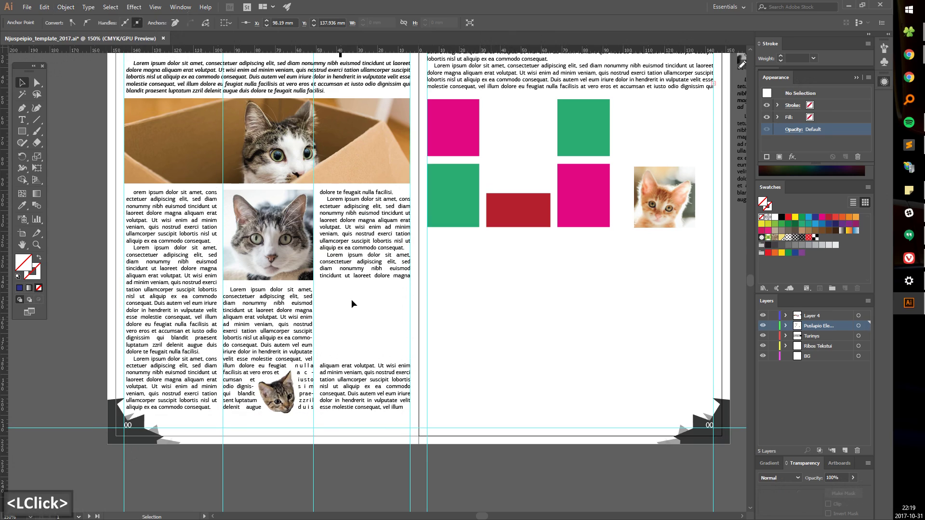
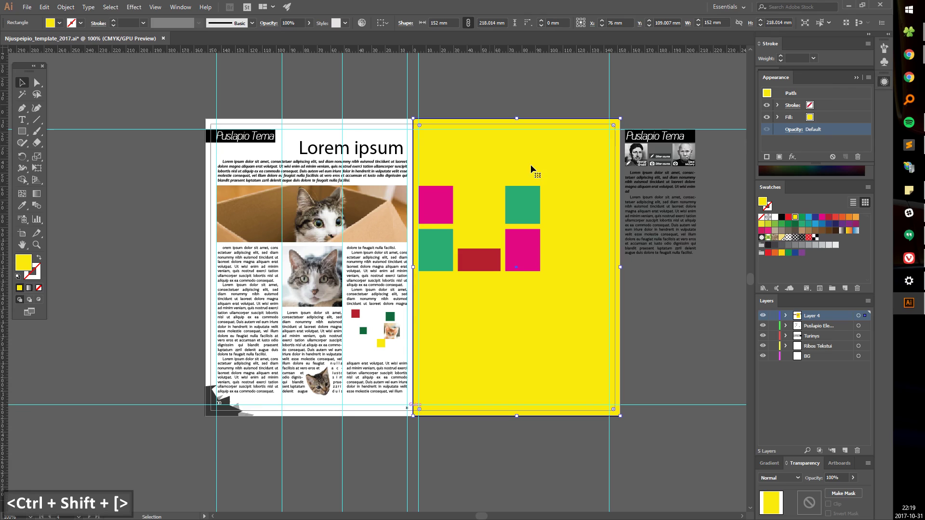
# Step: Set the green rectangle's opacity to 63% in the Transparency panel and send it backward
pyautogui.press('ctrl+x')
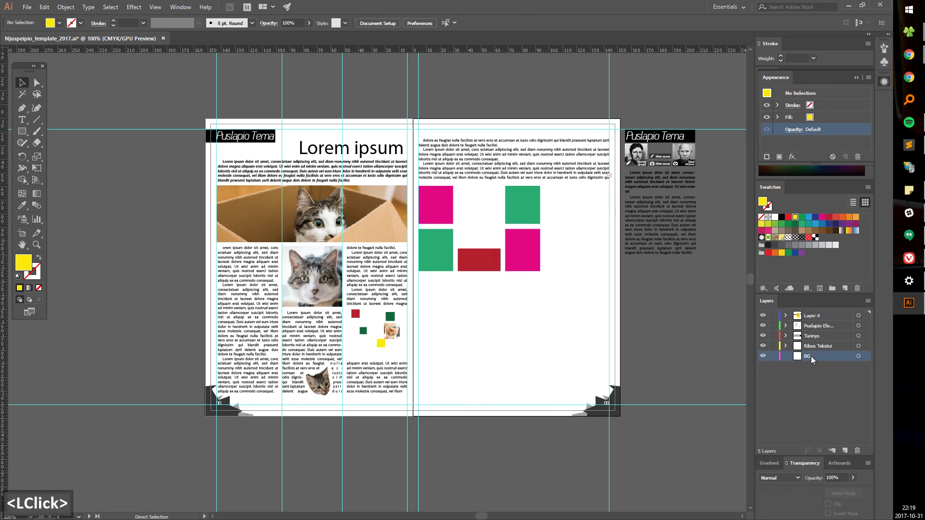
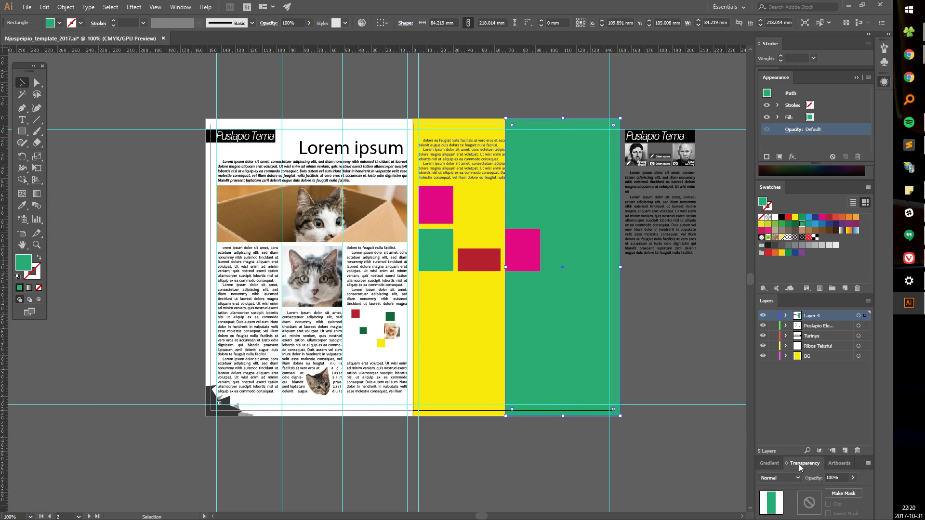
pyautogui.click(177, 9)
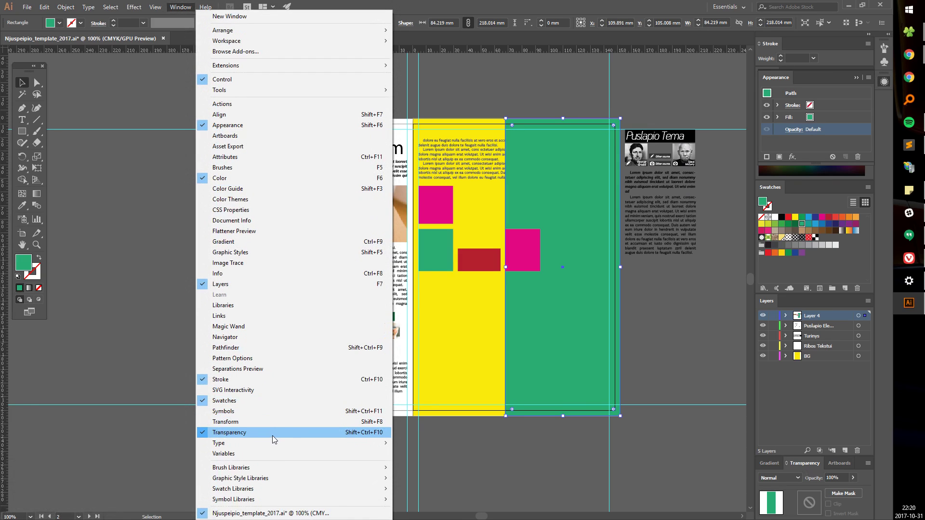
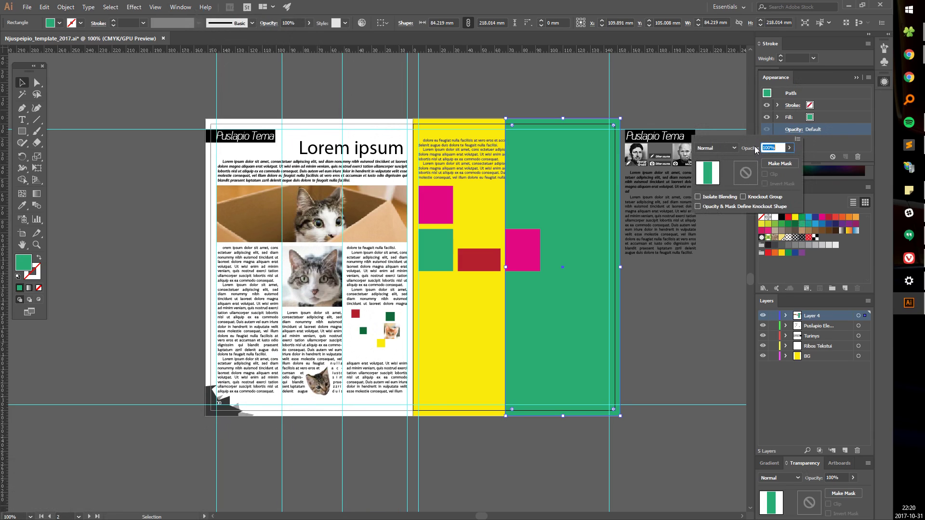
pyautogui.click(662, 355)
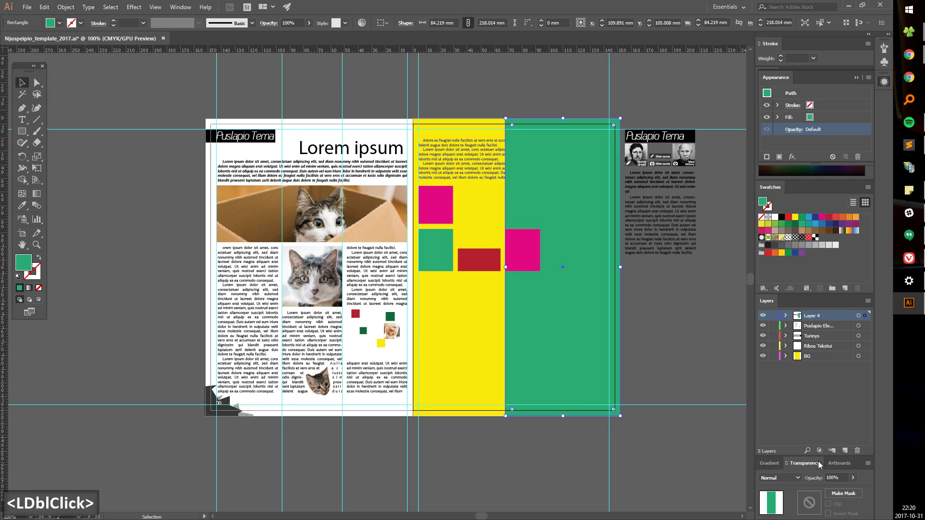
pyautogui.click(856, 485)
pyautogui.doubleClick(822, 492)
pyautogui.doubleClick(835, 493)
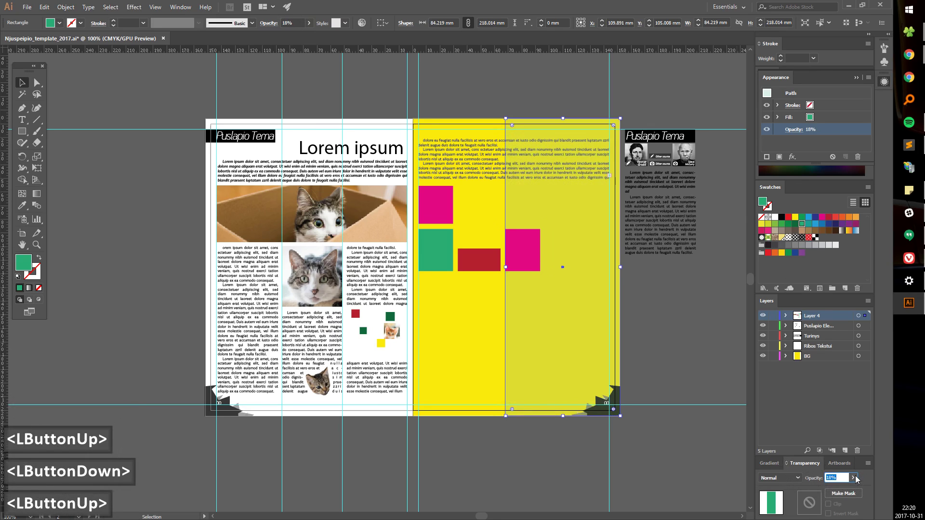
pyautogui.doubleClick(837, 492)
pyautogui.doubleClick(843, 493)
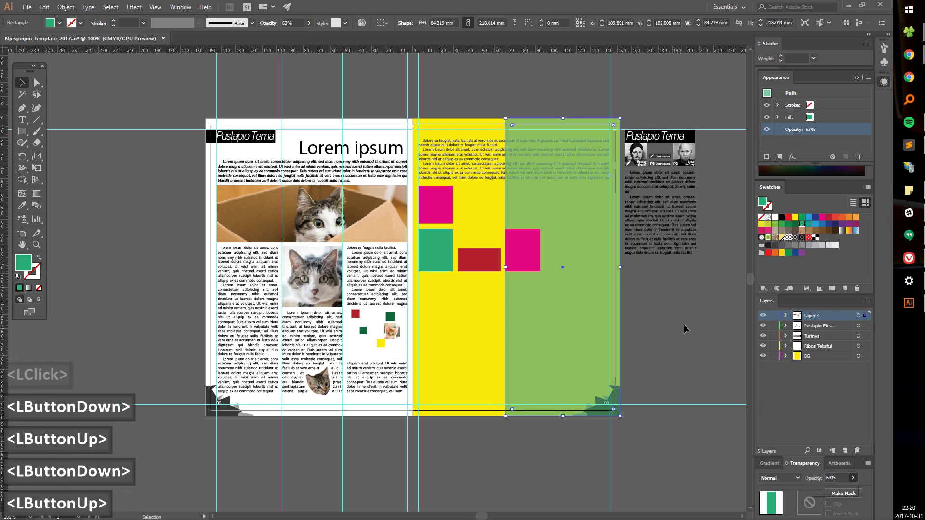
pyautogui.click(464, 308)
pyautogui.press('ctrl+shift+[')
# Step: Move the yellow background rectangle into the BG layer and send it to the back
pyautogui.click(662, 353)
pyautogui.press('ctrl+x')
pyautogui.press('ctrl+shift+v')
pyautogui.click(674, 297)
pyautogui.doubleClick(463, 315)
pyautogui.press('ctrl+shift+[')
pyautogui.doubleClick(726, 313)
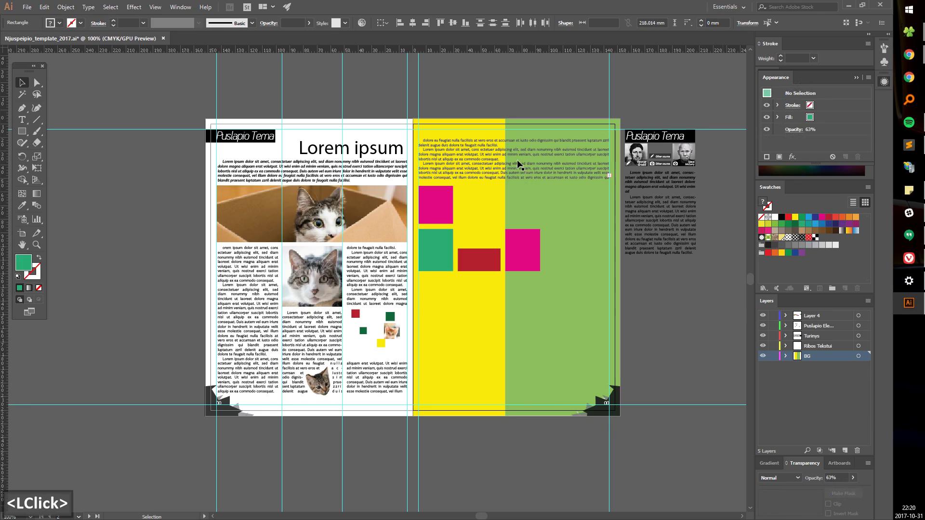
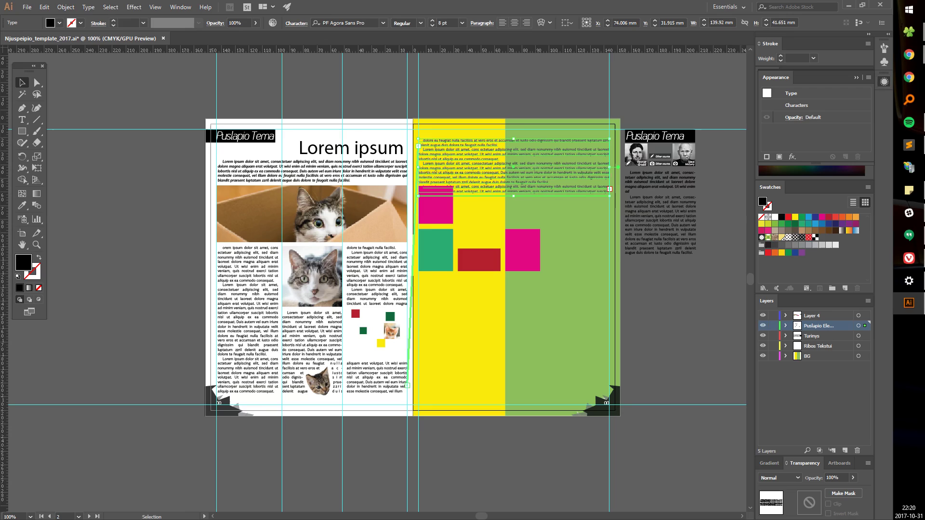
pyautogui.click(500, 179)
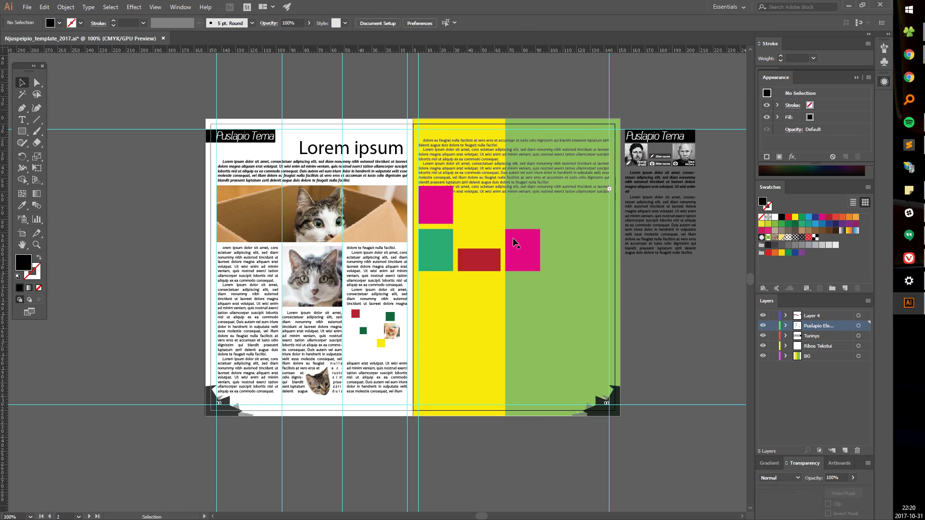
pyautogui.click(478, 188)
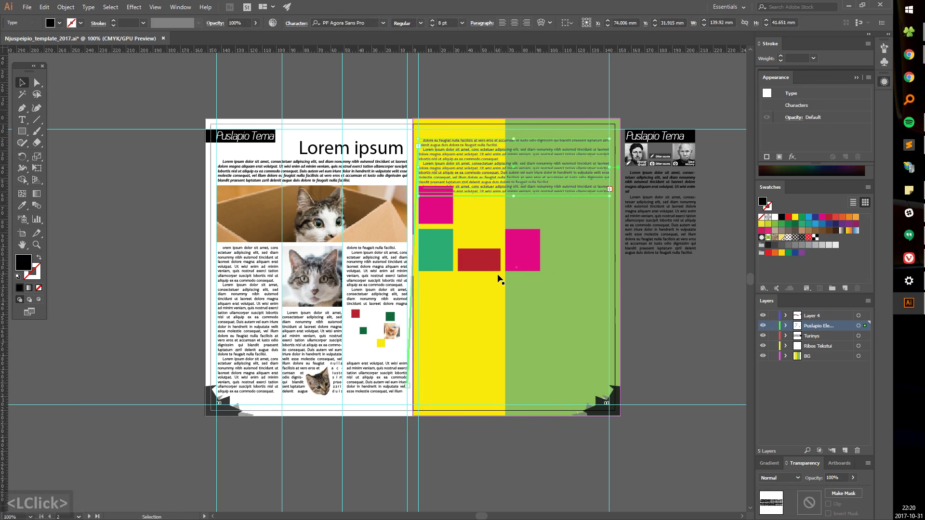
pyautogui.click(694, 352)
pyautogui.click(705, 303)
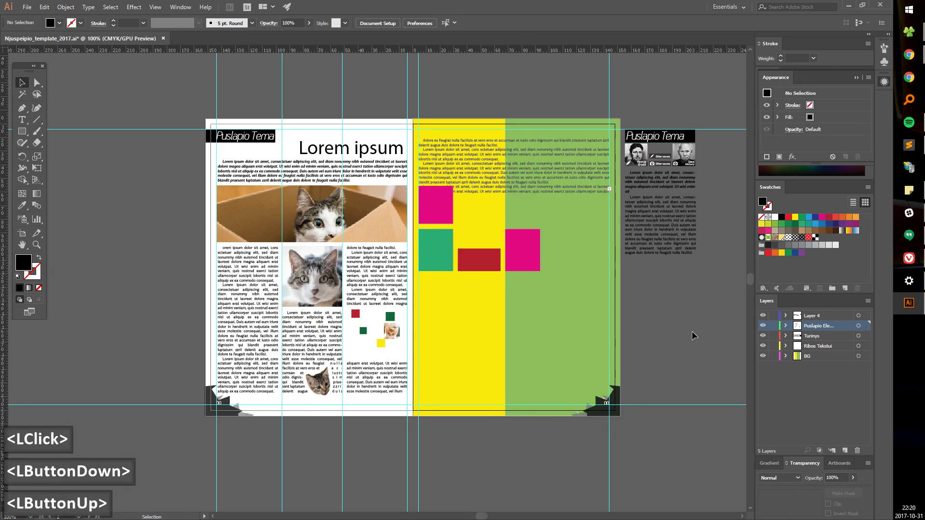